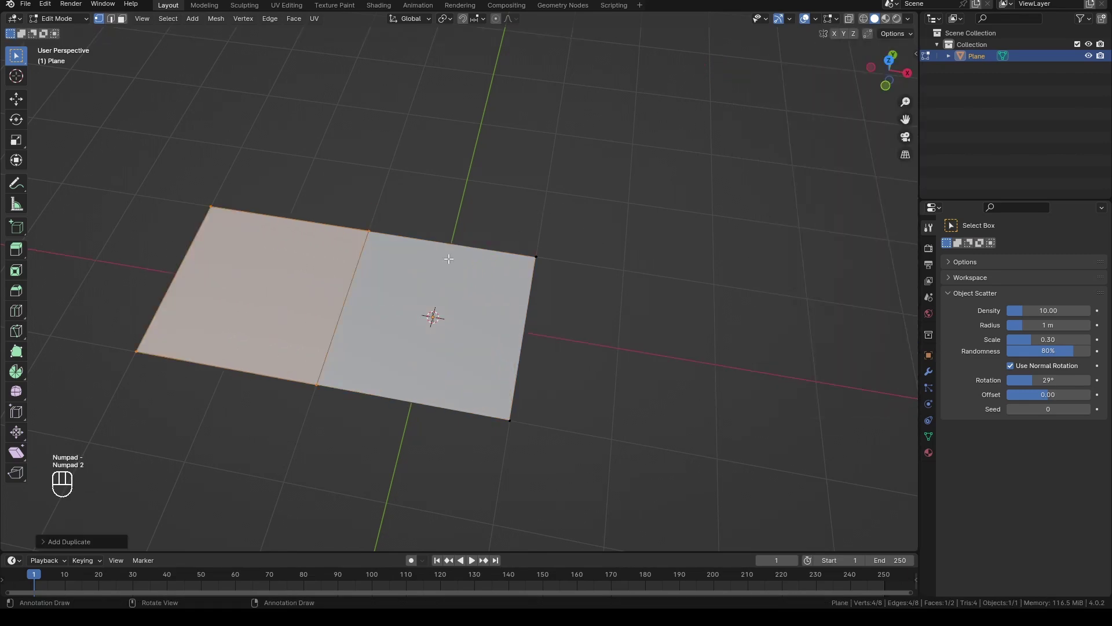
Return the plane to Object Mode and start adding a modifier from the Modifier properties
key(Tab)
click(930, 378)
click(1001, 246)
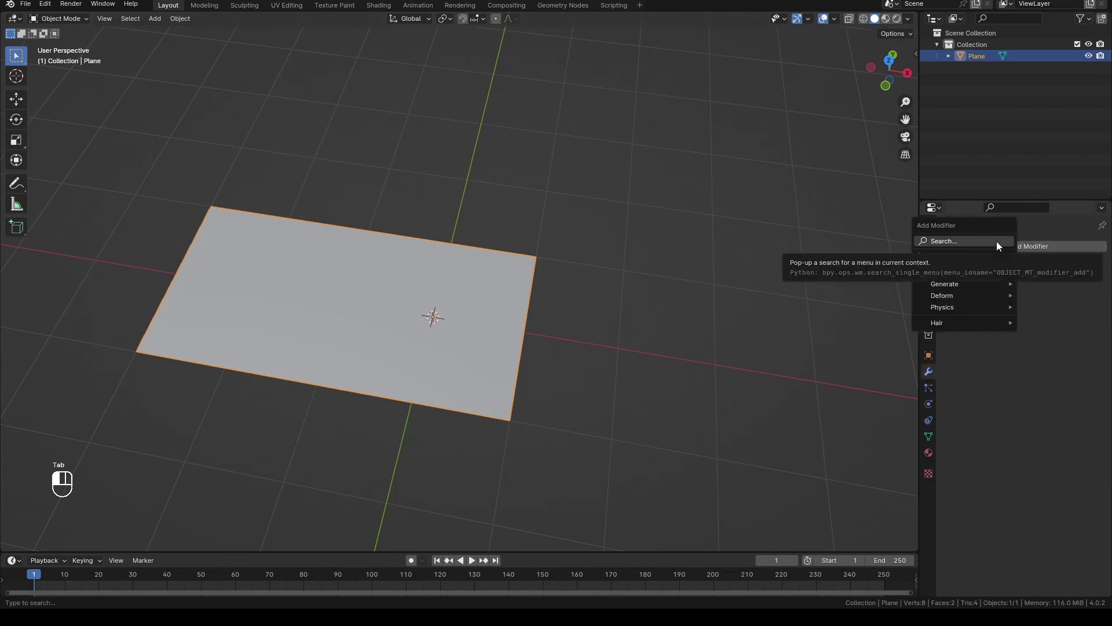
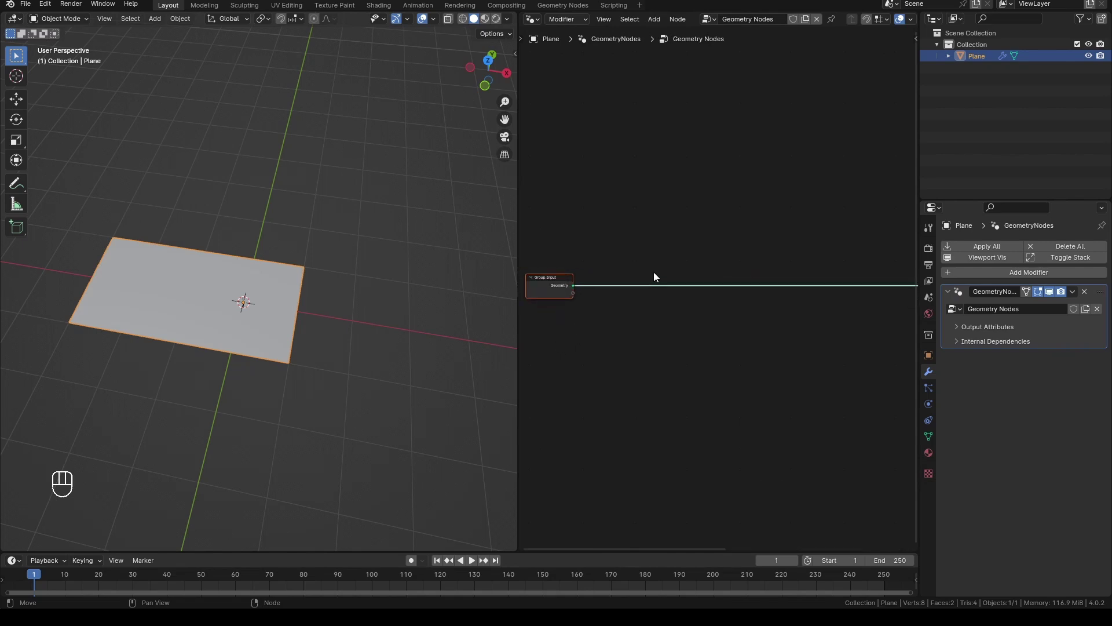
Insert a Subdivide Mesh node and lower its level from 8 down to 5
key(shift+a)
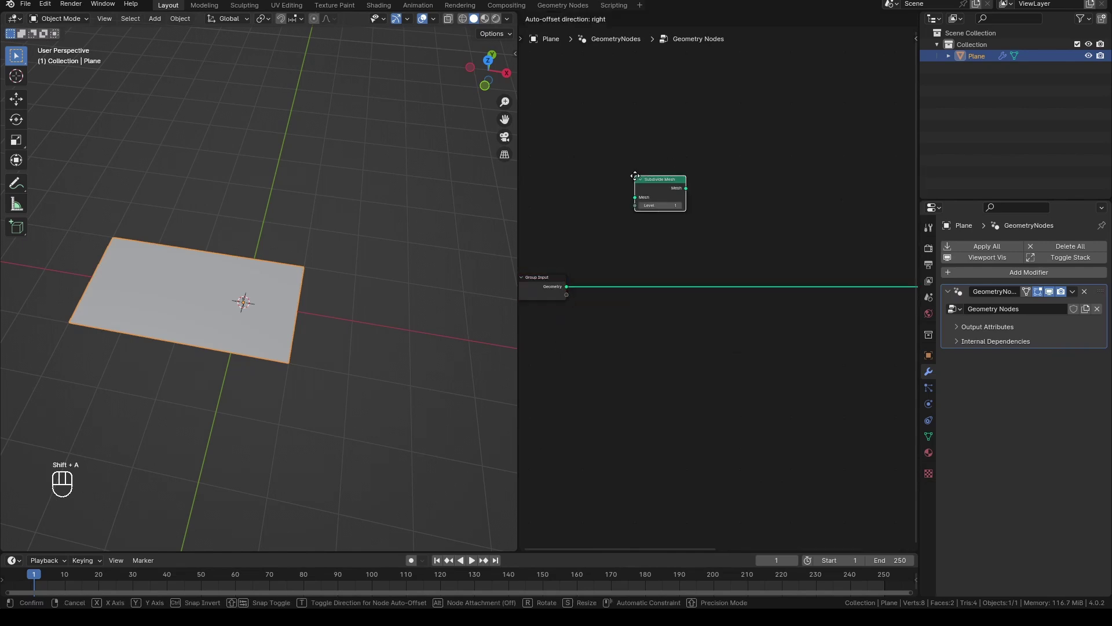
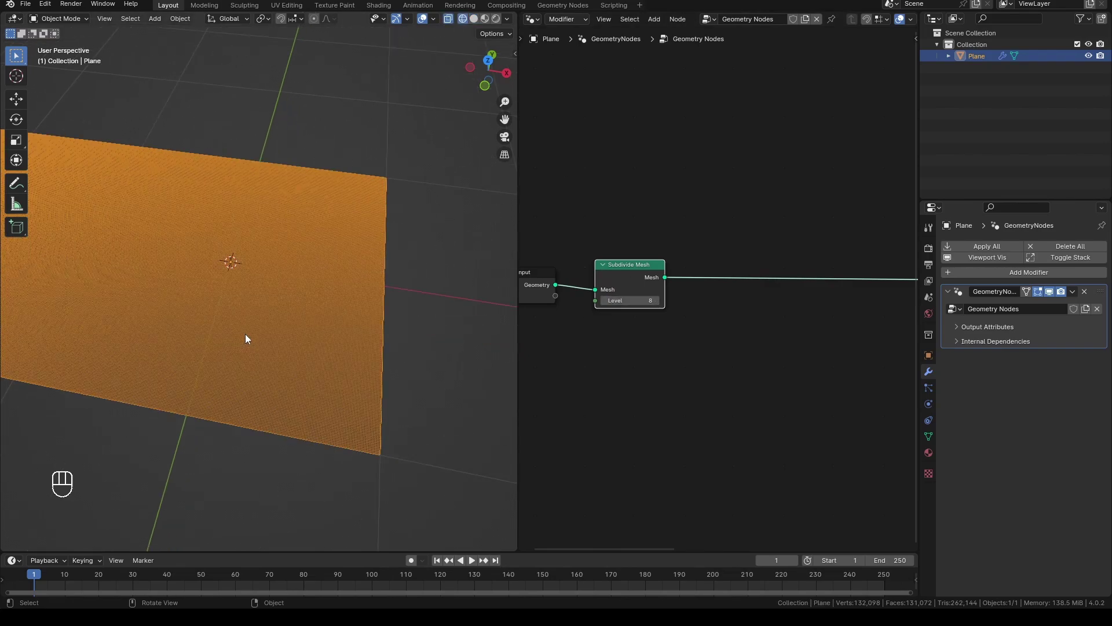
click(604, 305)
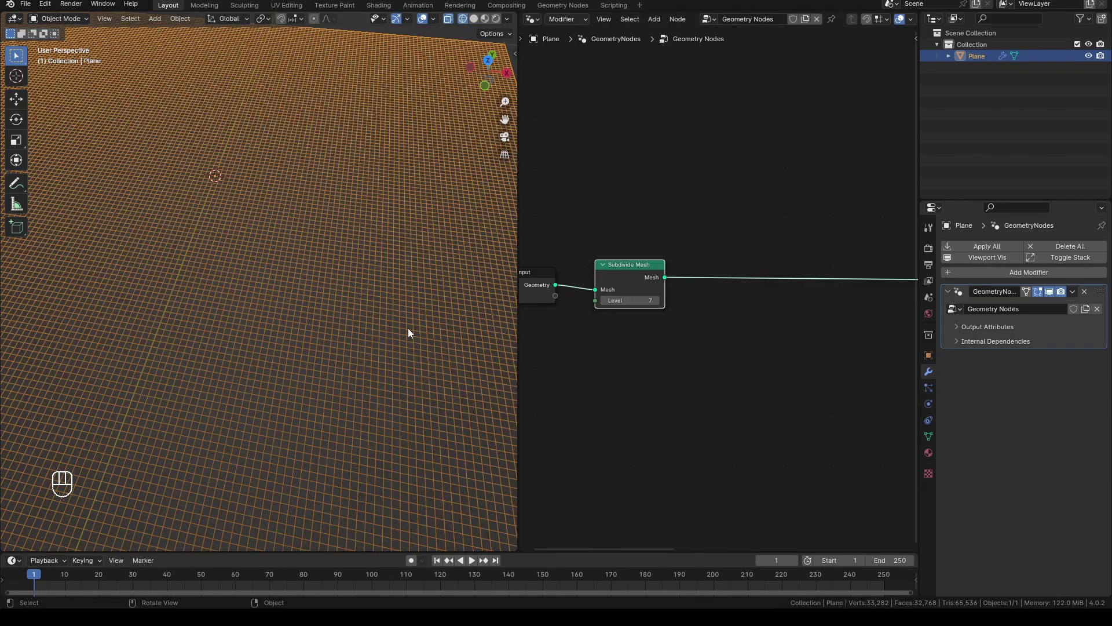
click(608, 303)
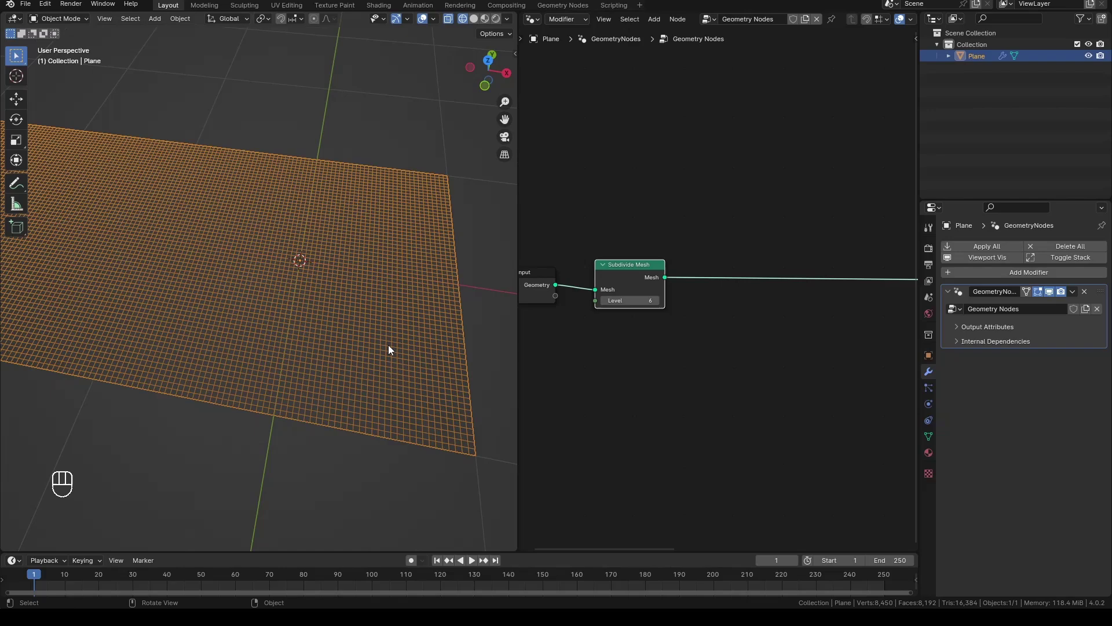
click(607, 304)
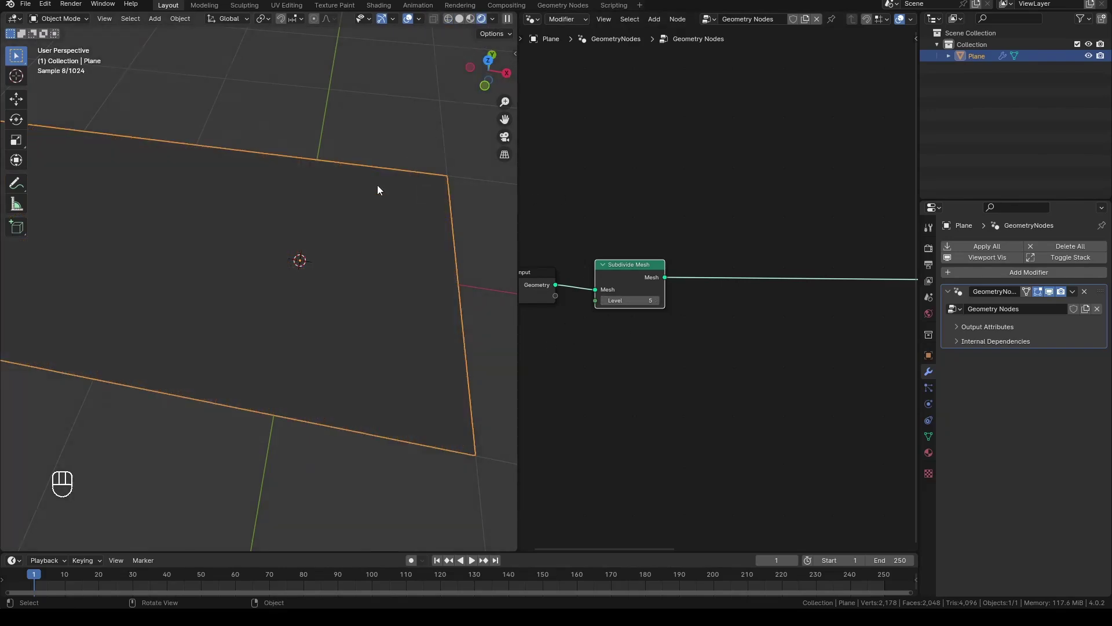
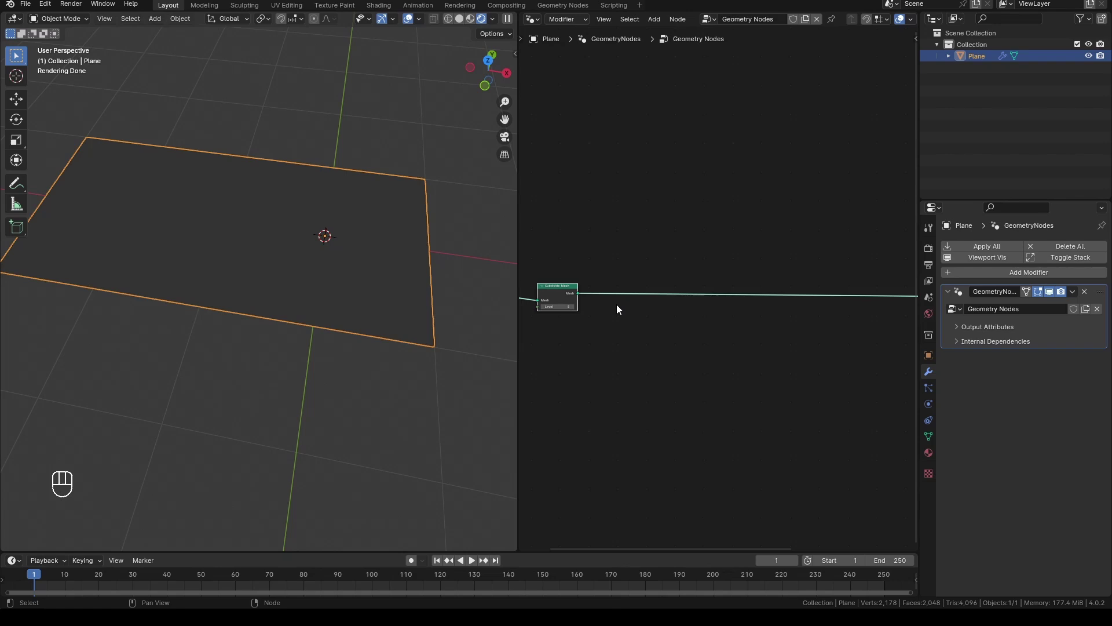
Place Transform Geometry after Subdivide Mesh, frame the tree, and begin adding a Position node
key(shift+a)
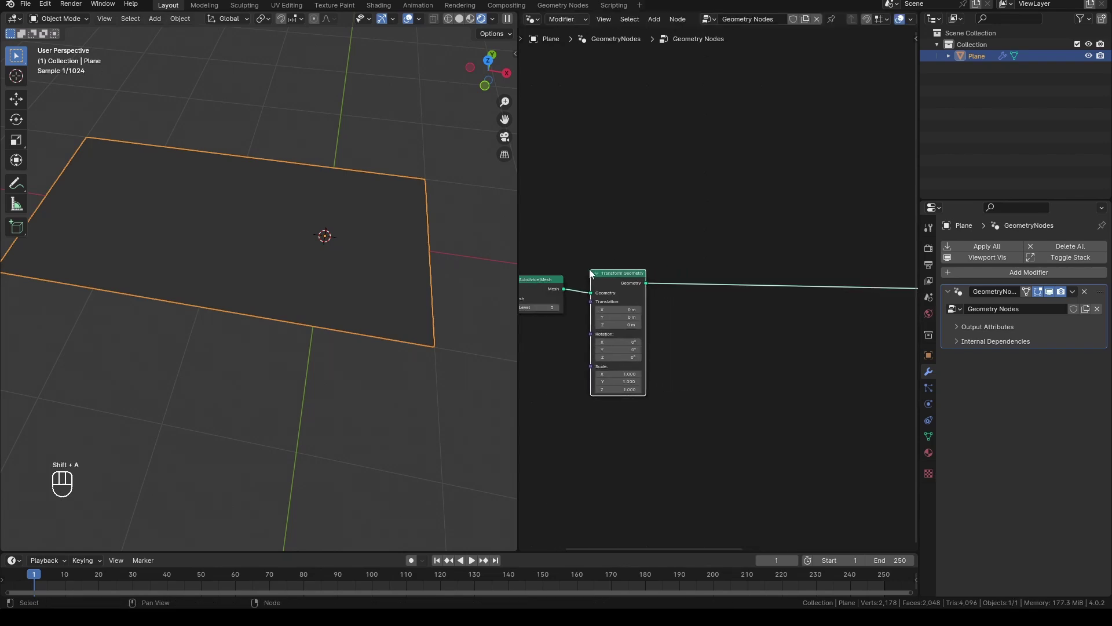
key(shift+a)
middle_click(845, 261)
key(g)
key(g)
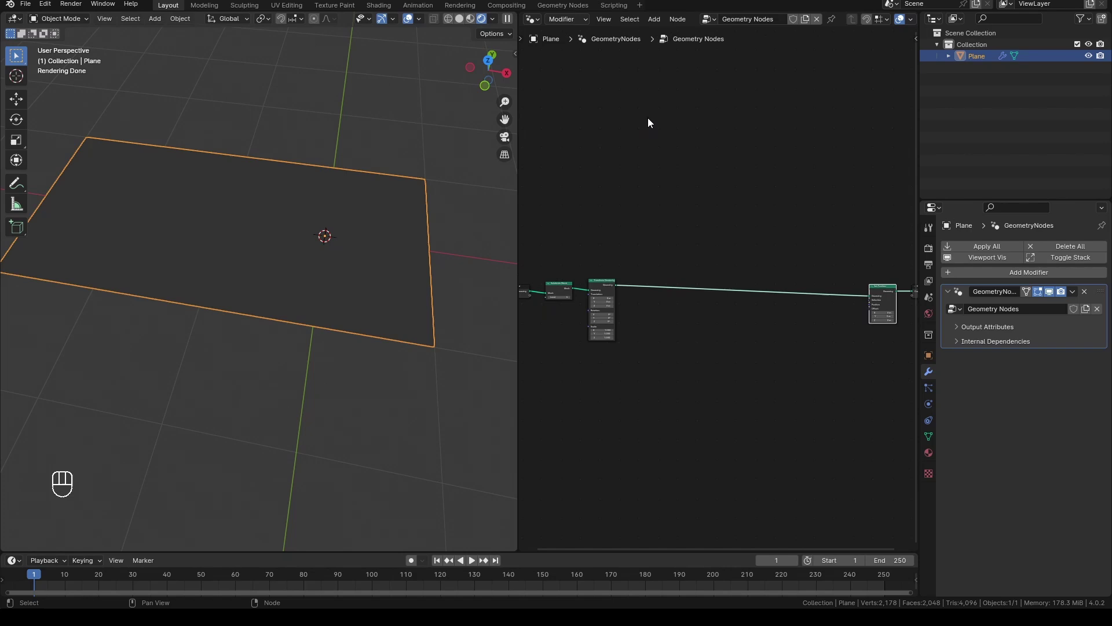
middle_click(657, 244)
key(shift+a)
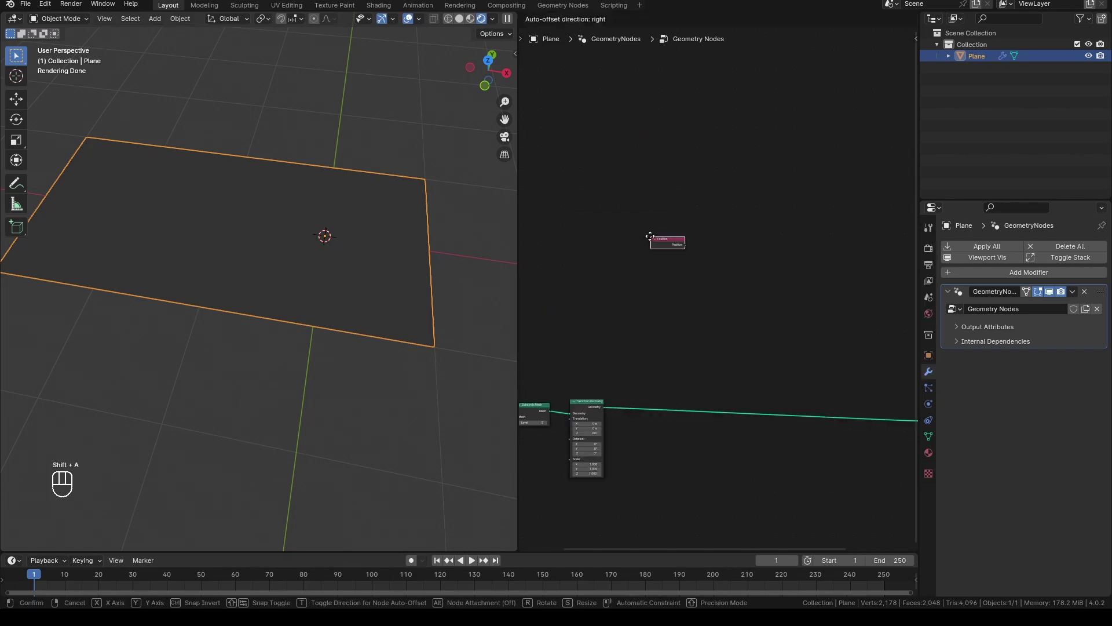
Place the Position and Separate XYZ nodes, then add a Value node for the X comparisons
click(657, 241)
key(a)
click(675, 237)
middle_click(792, 288)
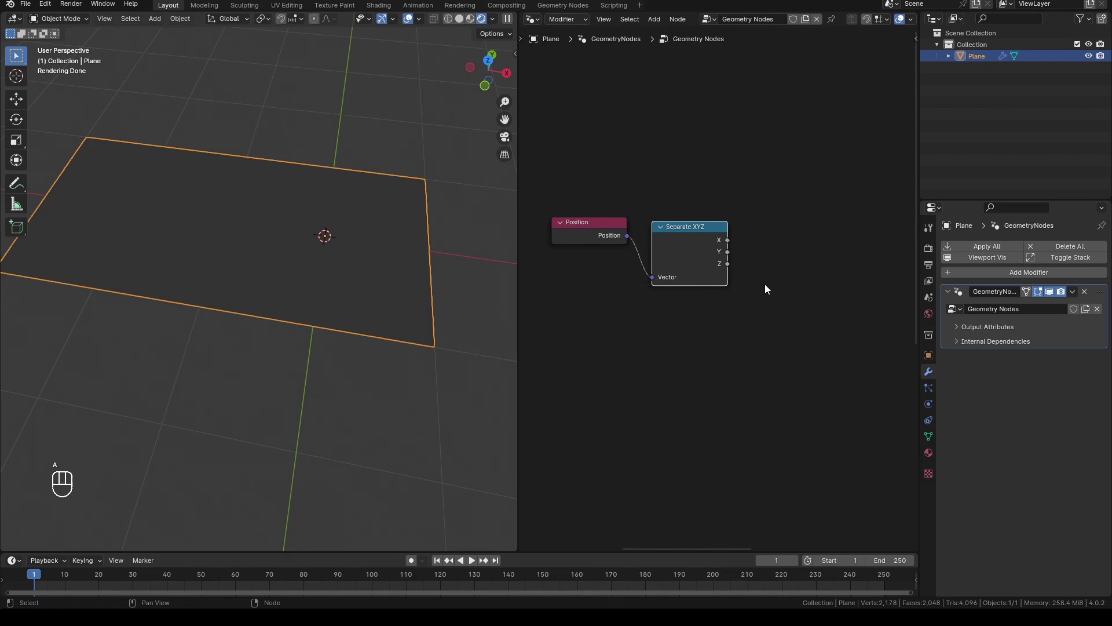
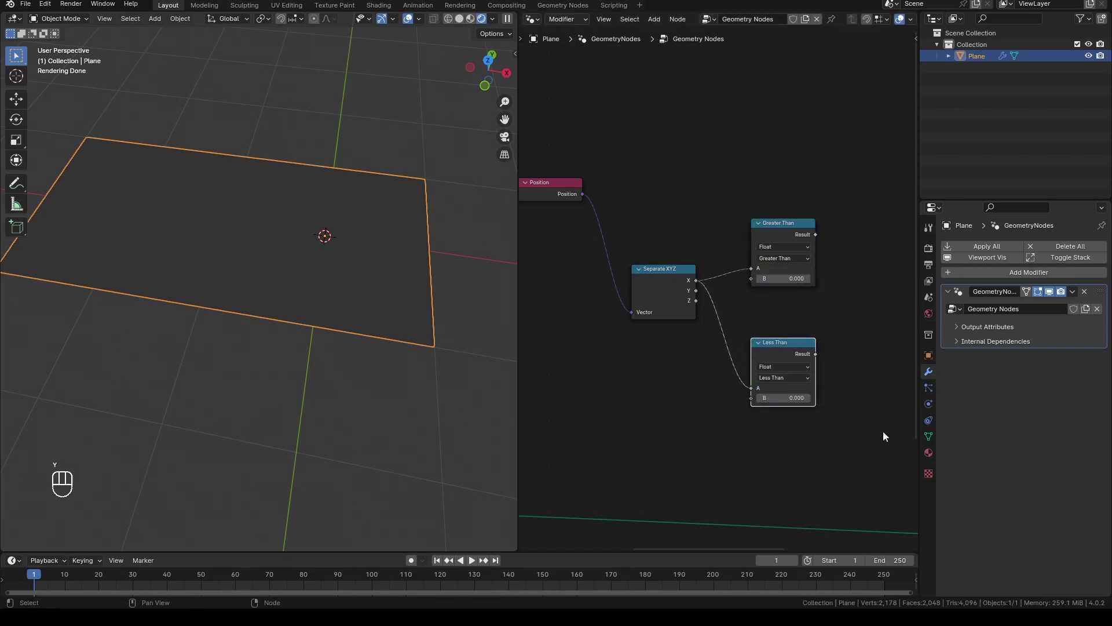
key(shift+a)
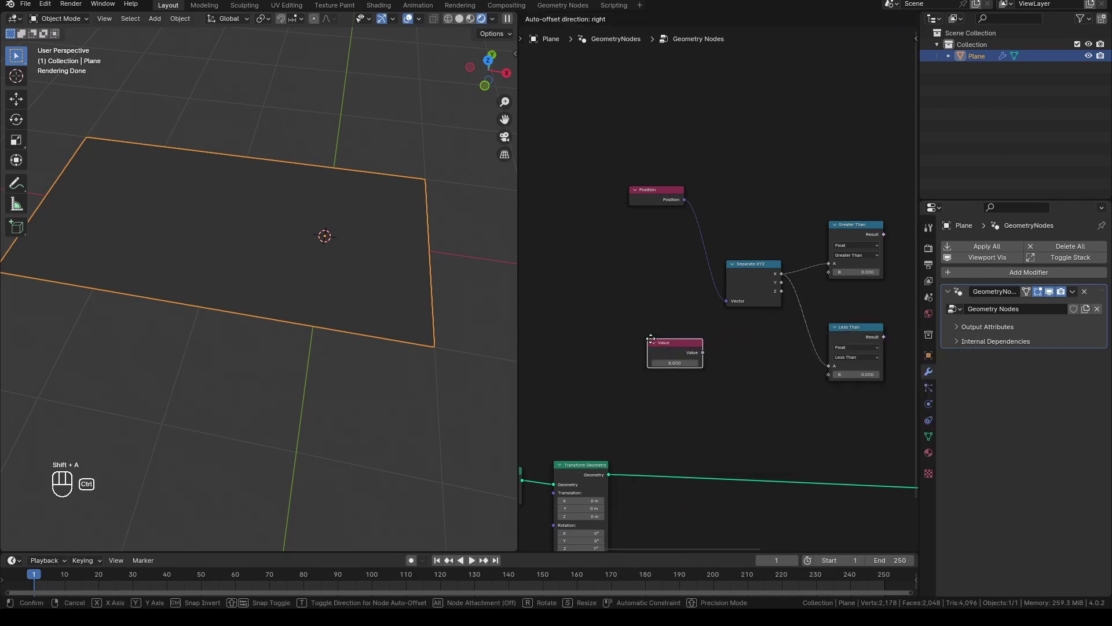
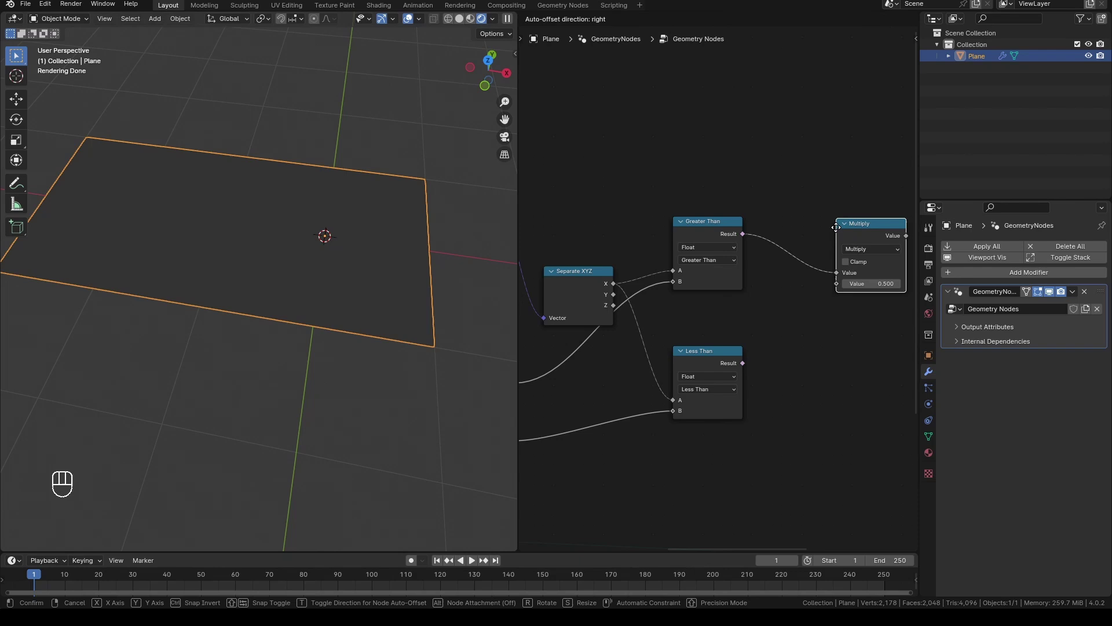
Link Less Than into Multiply, duplicate the Mix node and drive both Mix factors from the comparison results
drag(746, 364, 838, 204)
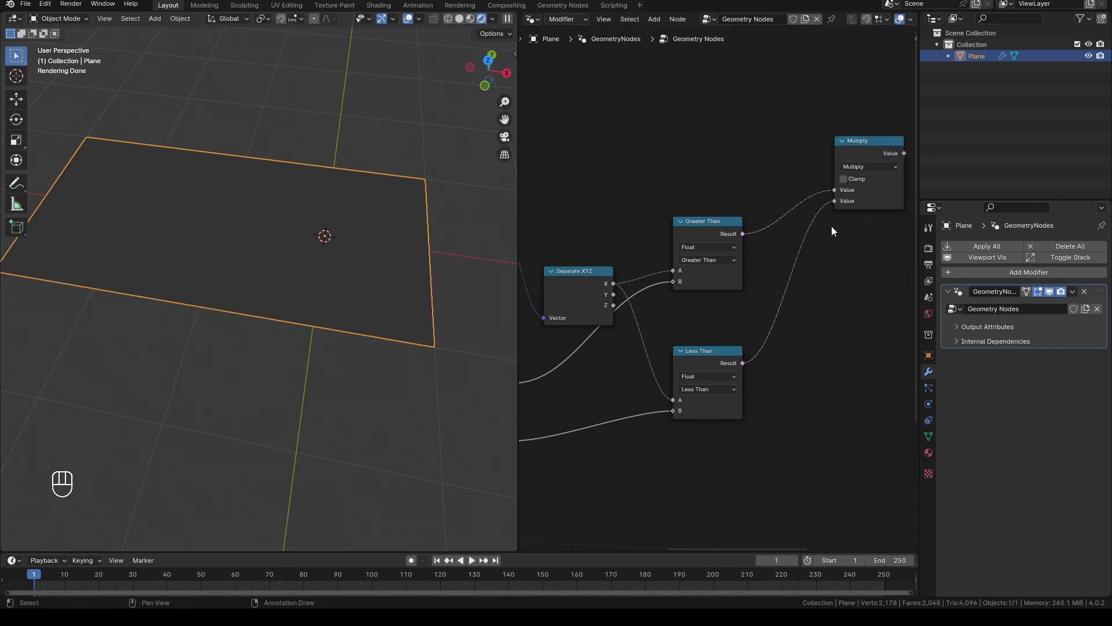
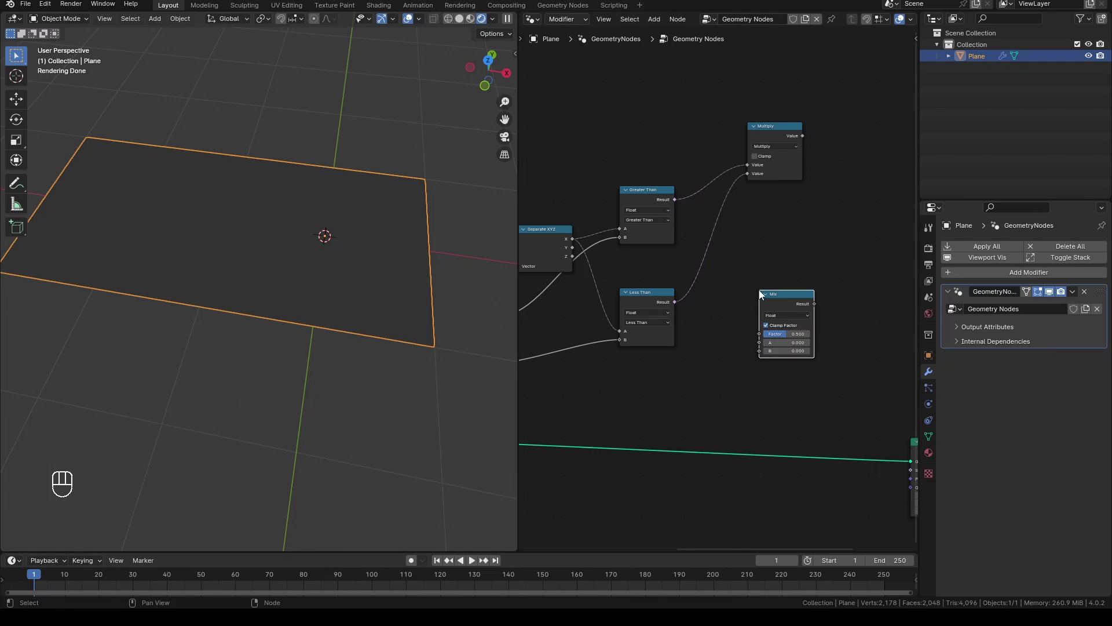
key(shift+d)
key(y)
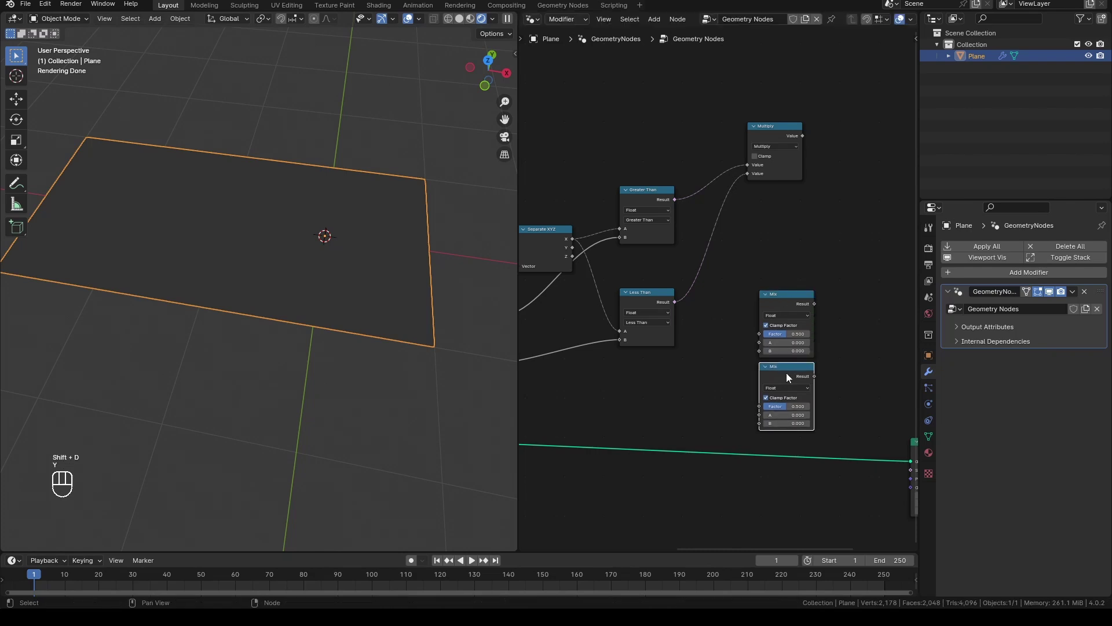
drag(660, 176, 757, 330)
drag(656, 298, 758, 412)
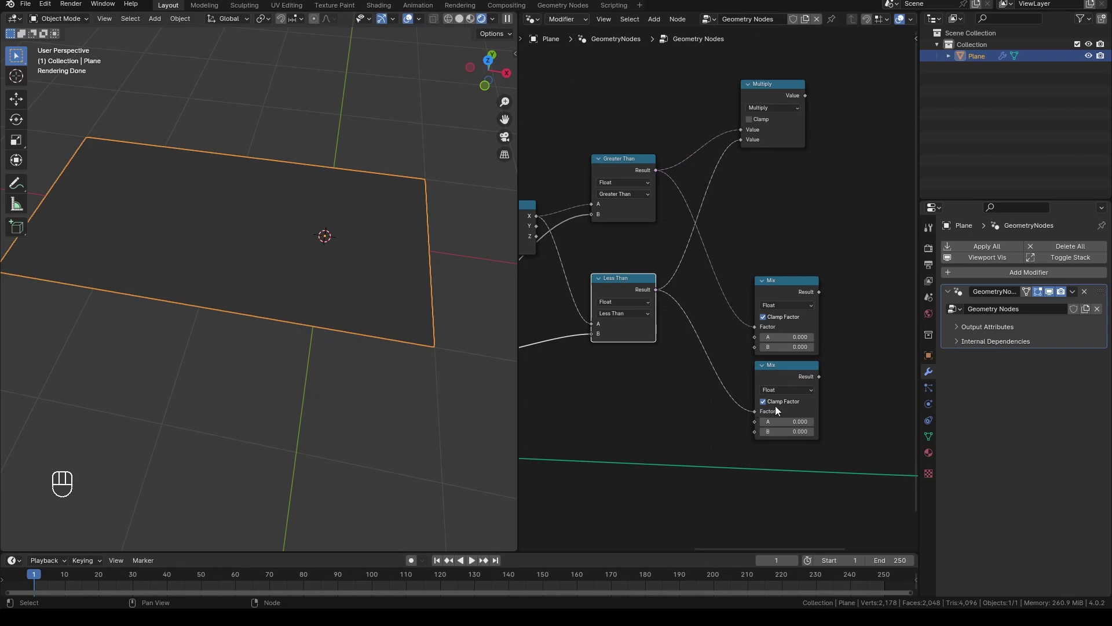
Feed values into both Mix nodes, duplicate Multiply and wire both Mix results into it
click(584, 331)
drag(583, 369, 829, 418)
drag(781, 398, 681, 409)
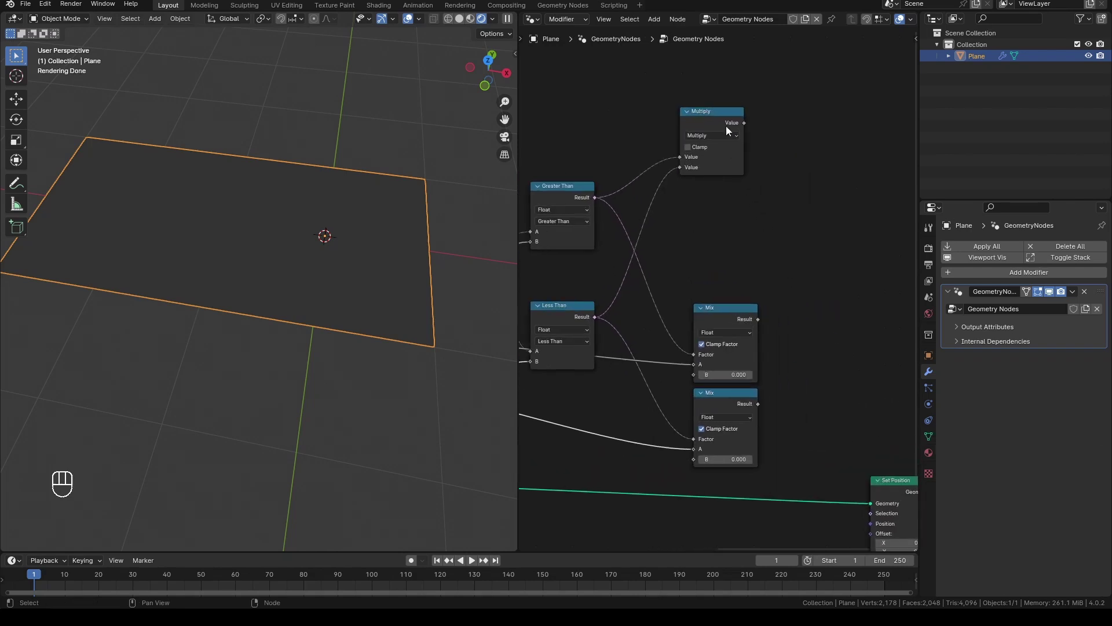
click(726, 129)
key(shift+d)
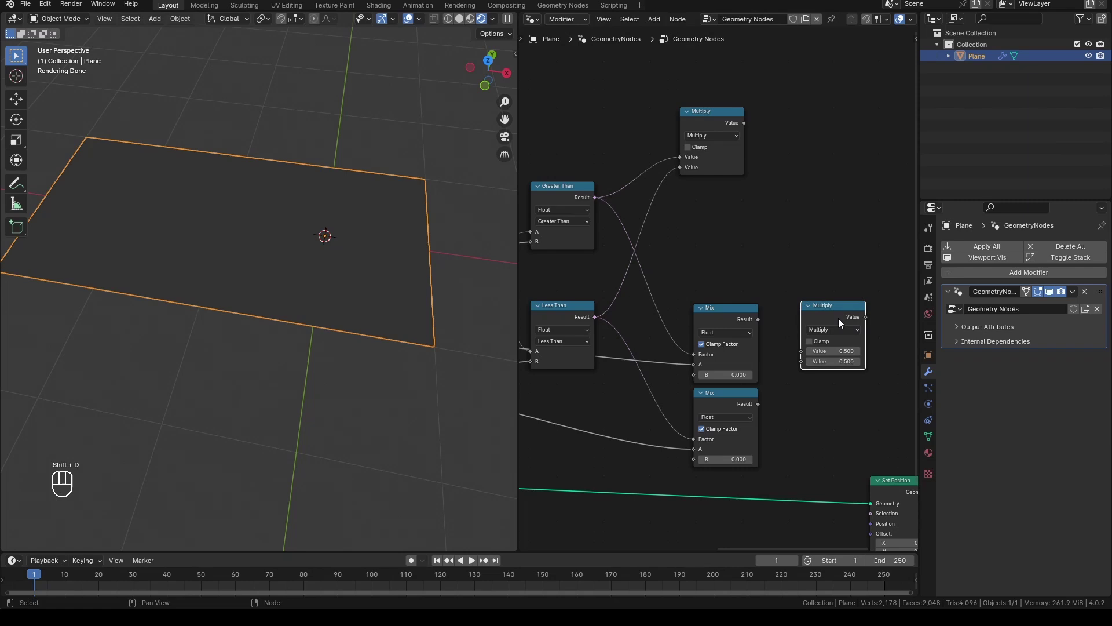
drag(762, 320, 801, 363)
drag(759, 408, 808, 365)
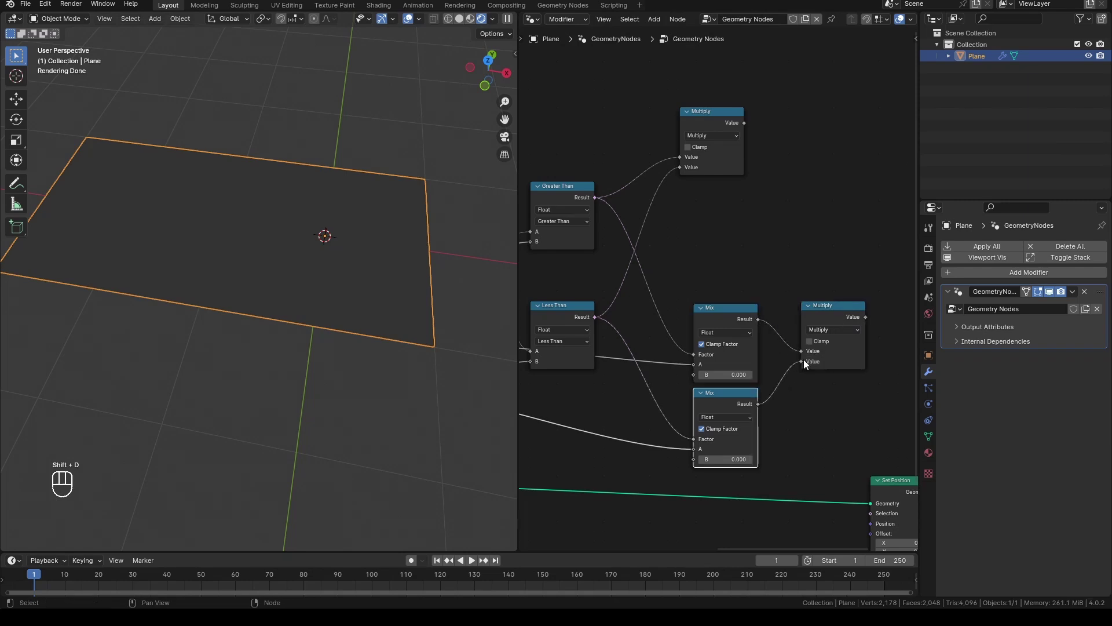
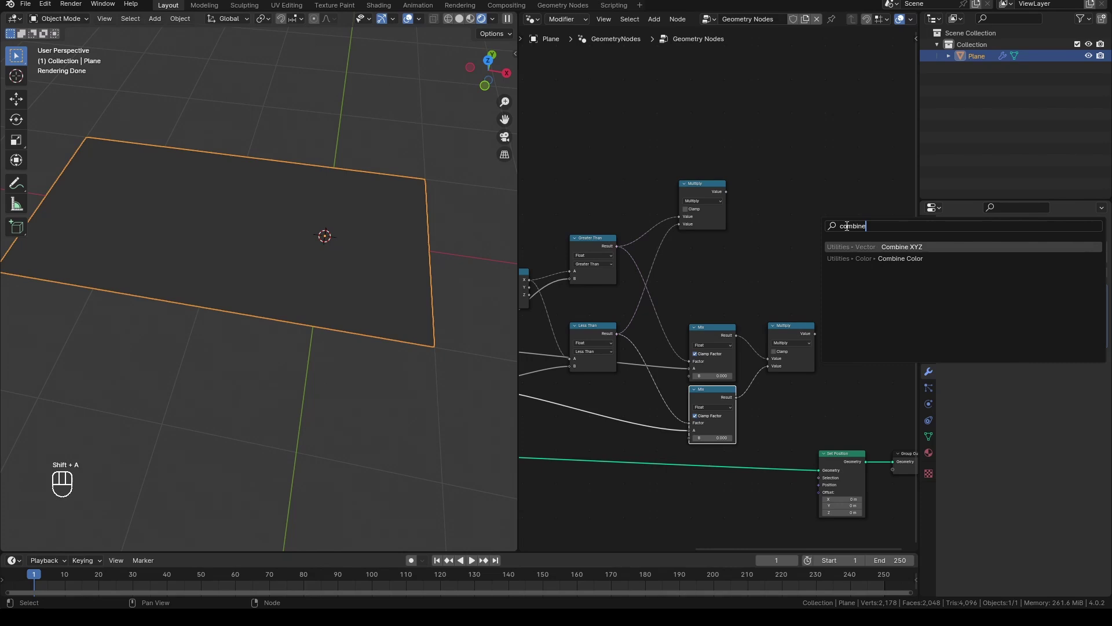
Wire Separate XYZ's X and Y into Combine XYZ and feed the Multiply result into a colour Mix node
drag(821, 339, 831, 265)
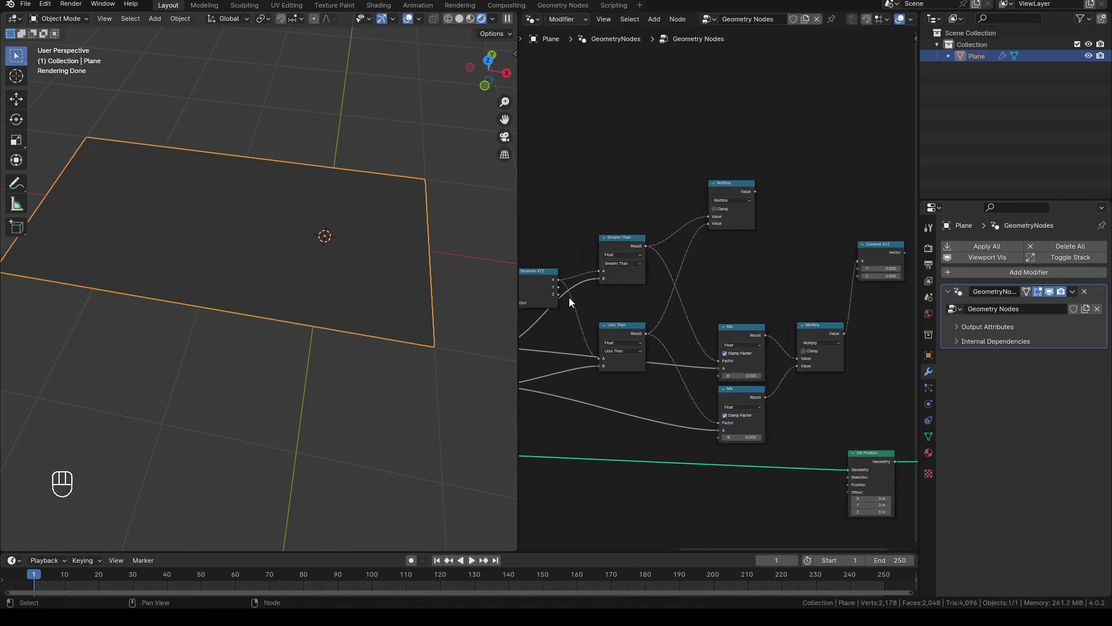
click(562, 287)
drag(724, 296, 857, 274)
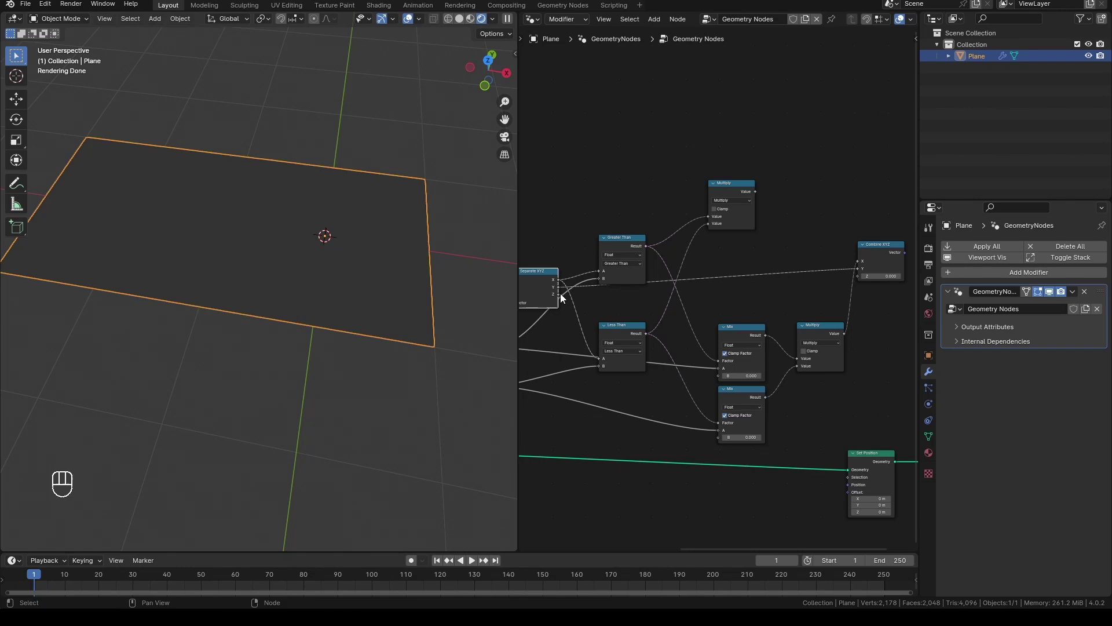
drag(836, 288, 861, 279)
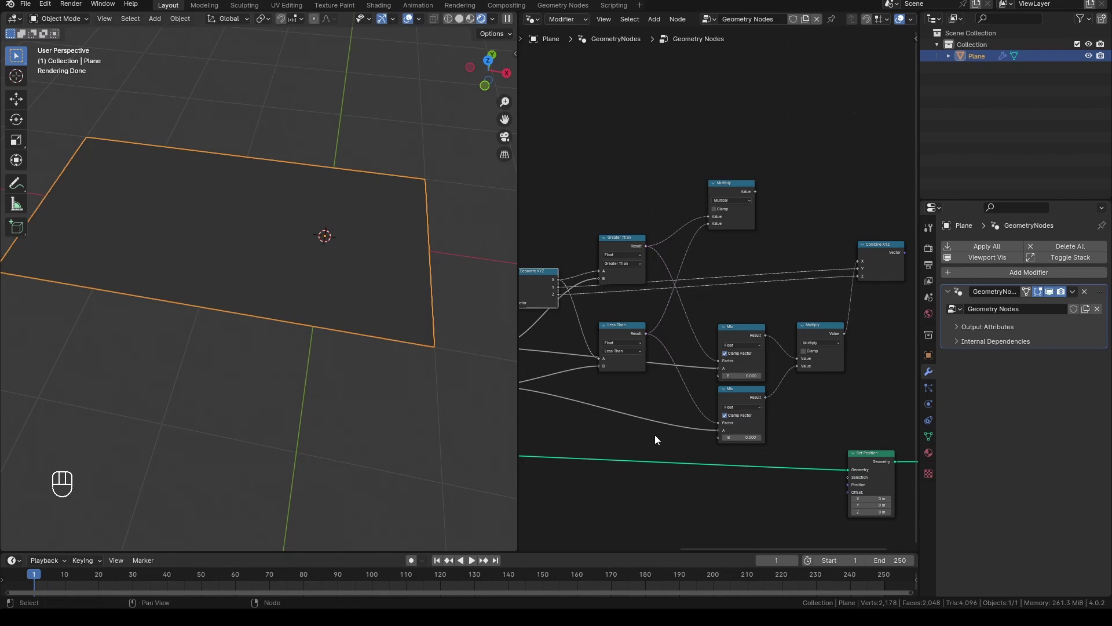
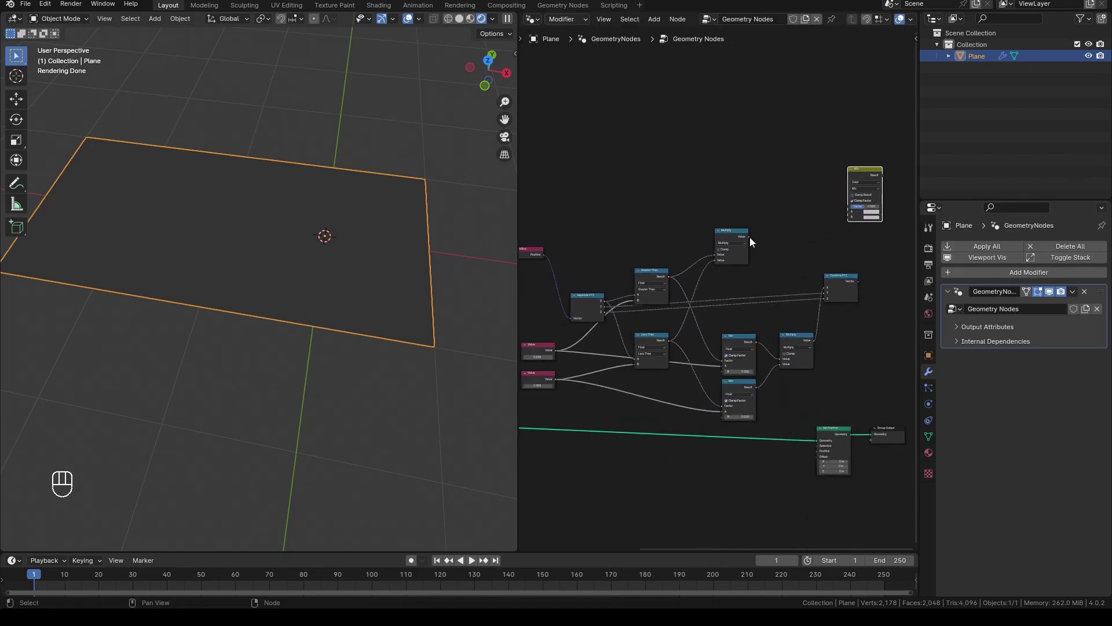
click(753, 239)
drag(844, 191, 850, 210)
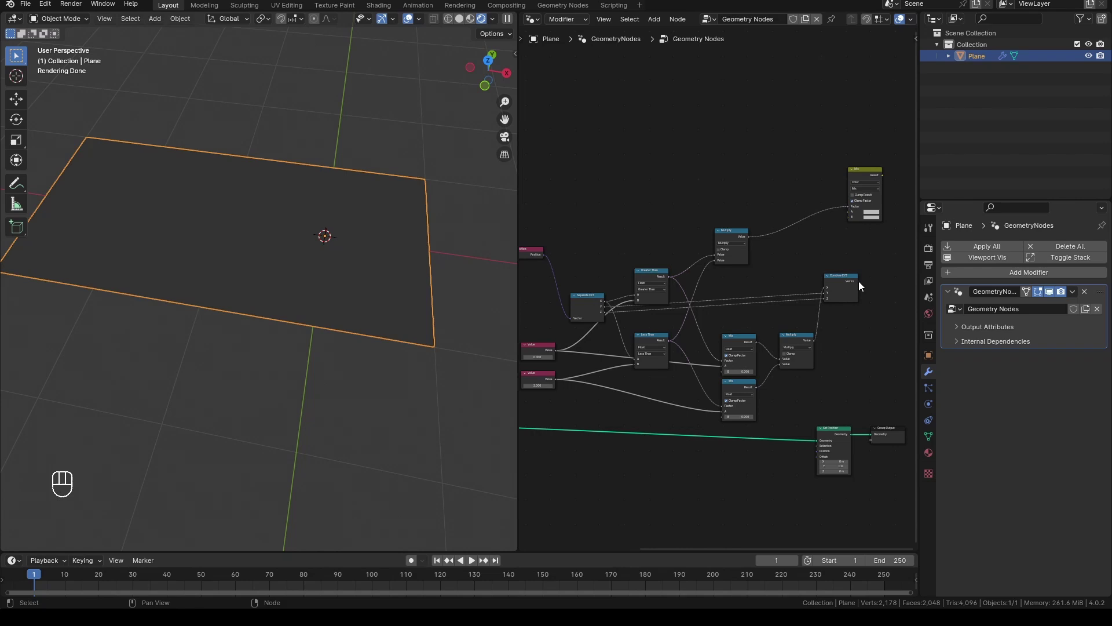
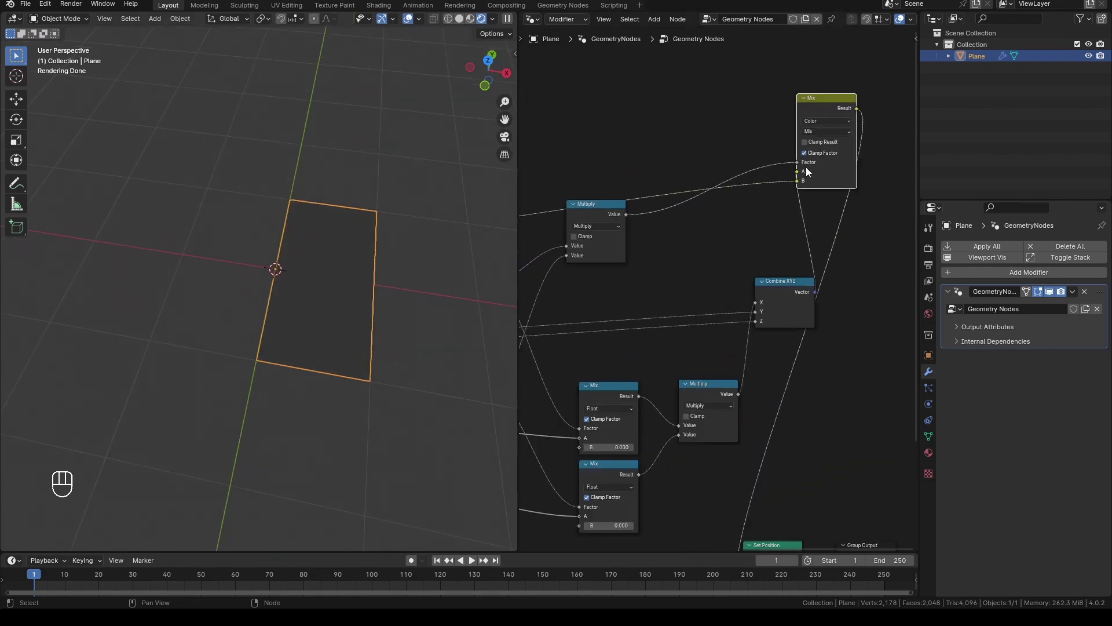
Frame the whole node tree in view and undo a stray change
key(g)
key(g)
key(ctrl+z)
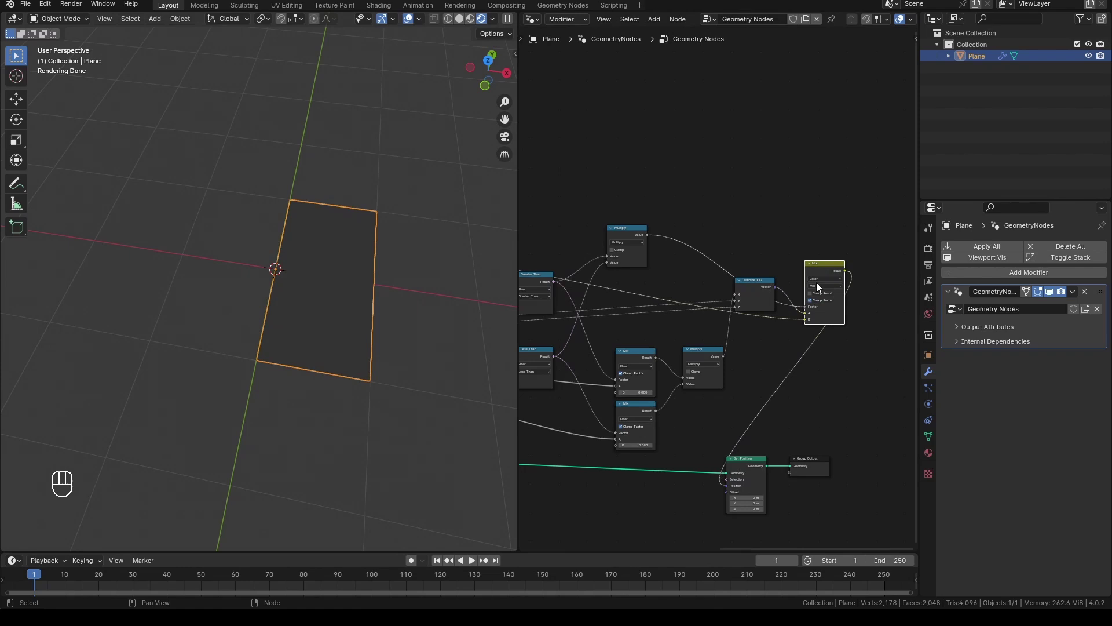
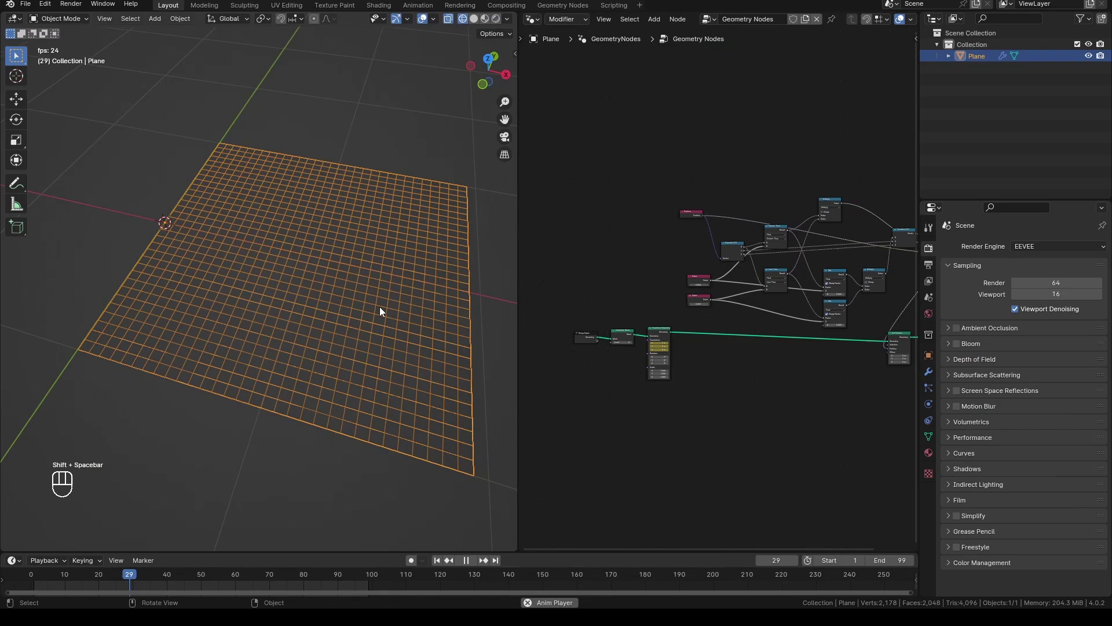
Set both float Mix B values to 1.000, raise the Subdivide Mesh level and play back the animation
drag(379, 329, 390, 316)
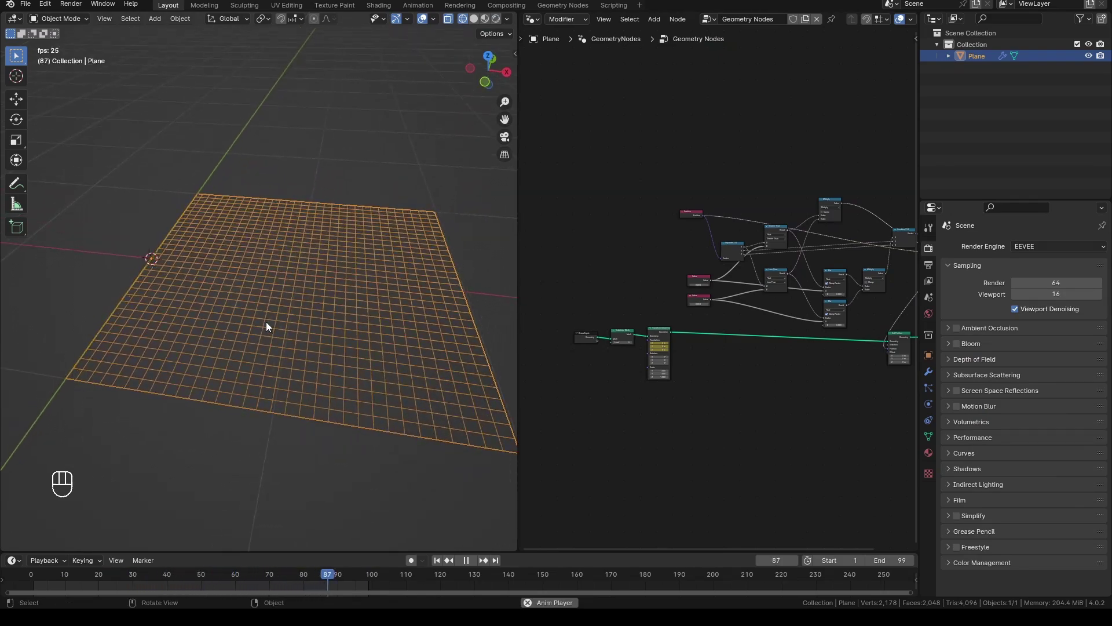
key(shift+space)
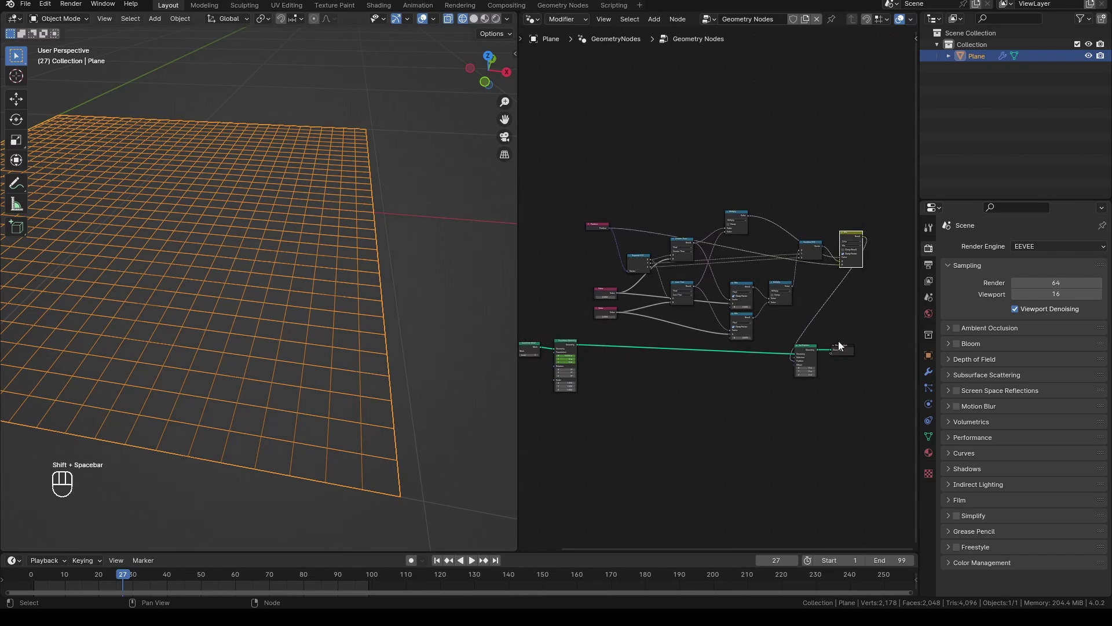
click(666, 277)
click(681, 357)
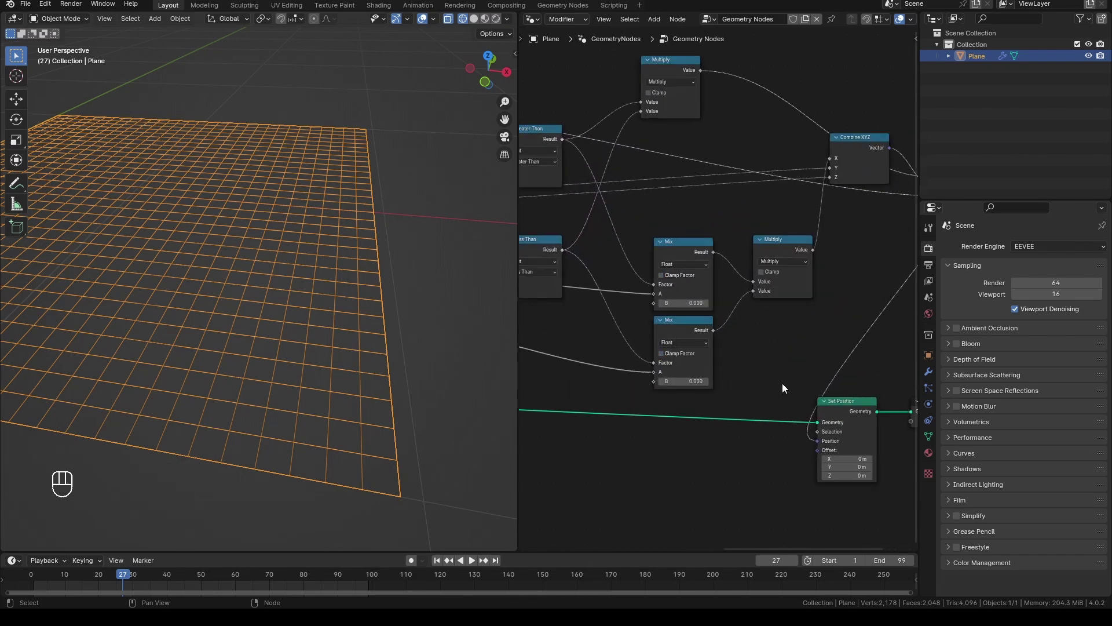
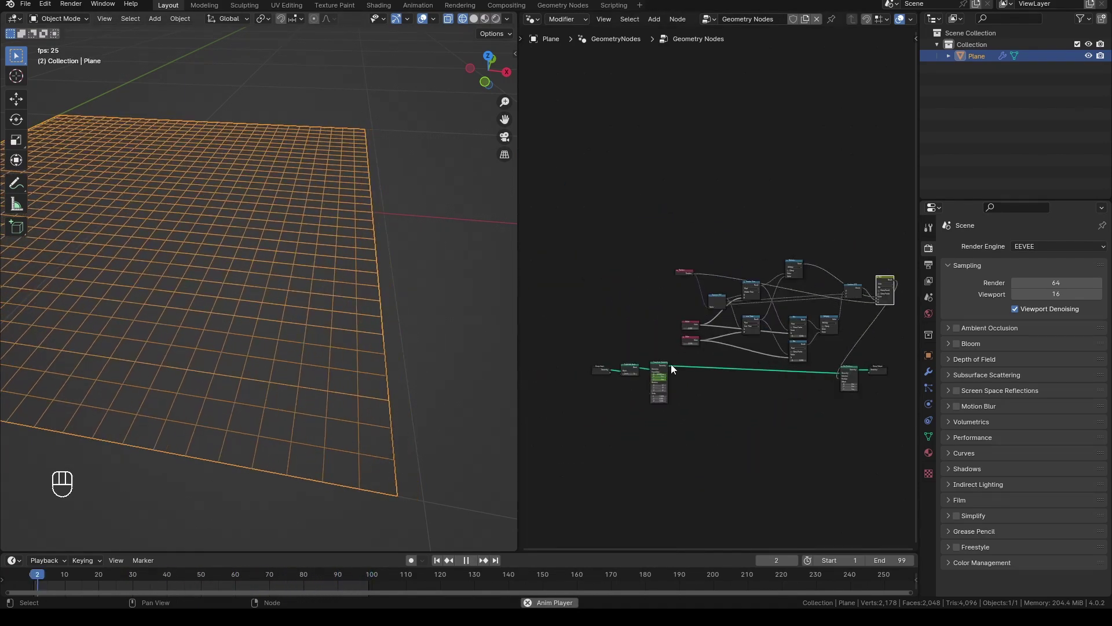
click(600, 384)
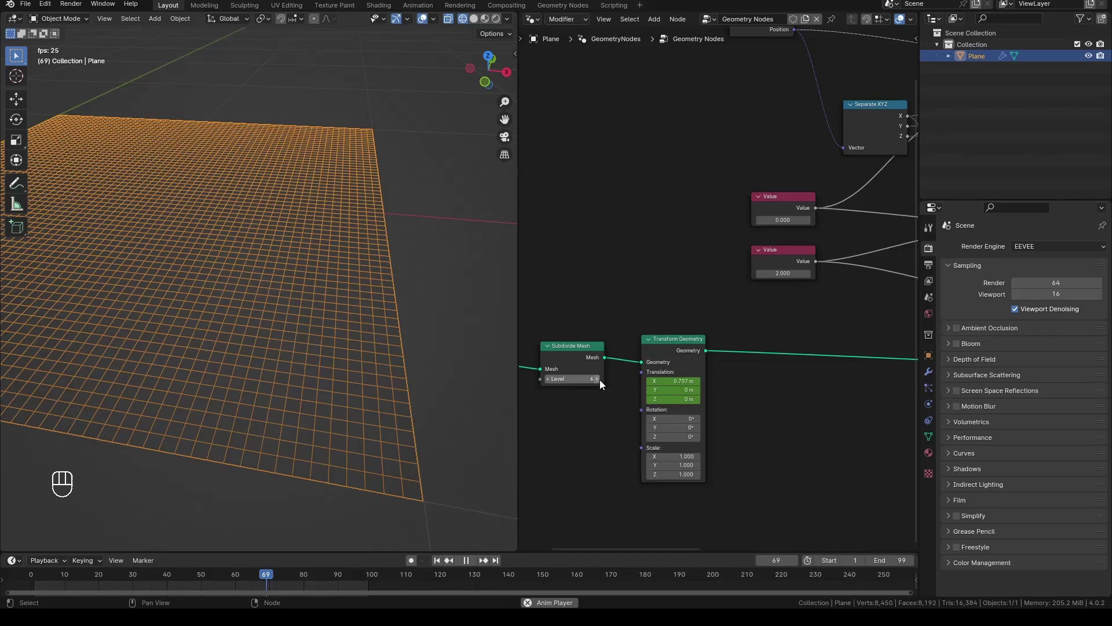
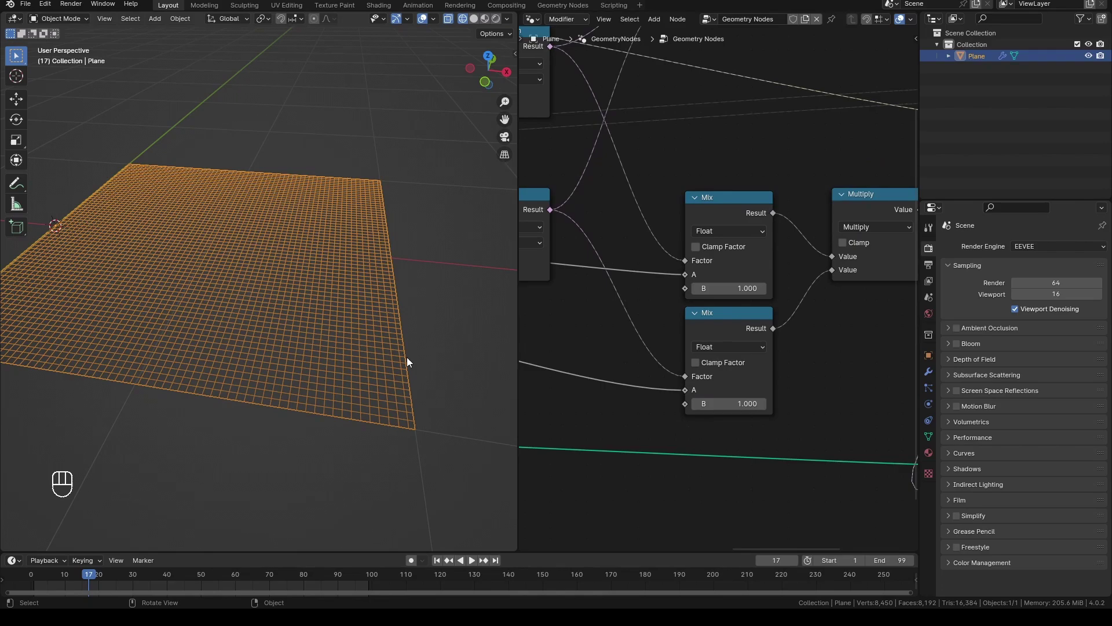
key(shift+space)
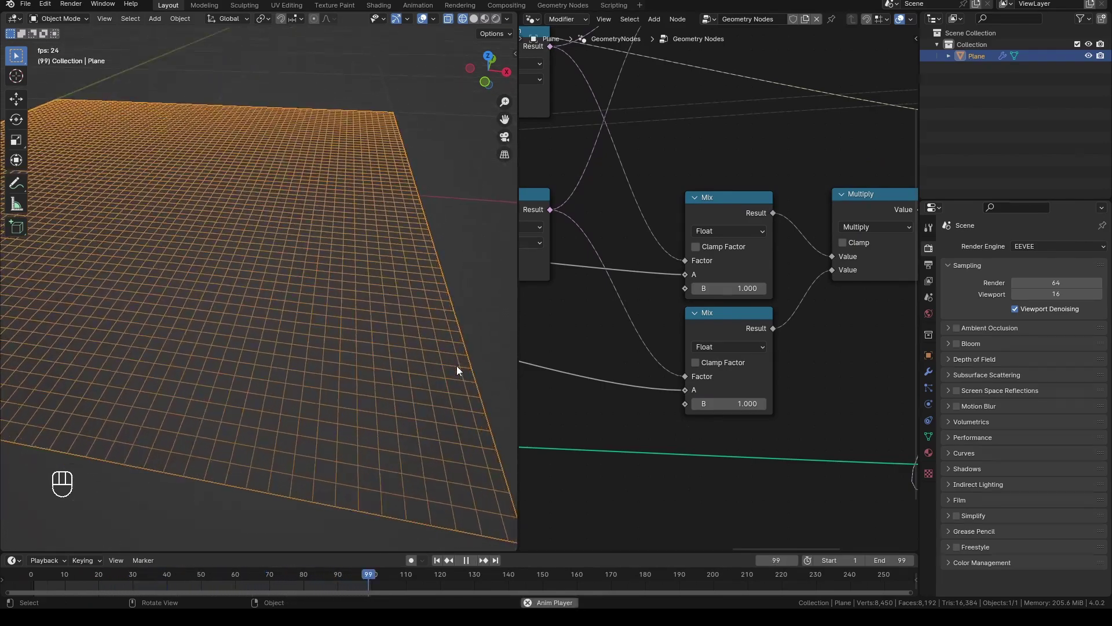
key(shift+space)
Add a Set Material node, position the image texture node and play back the textured plane viewed from above
click(499, 26)
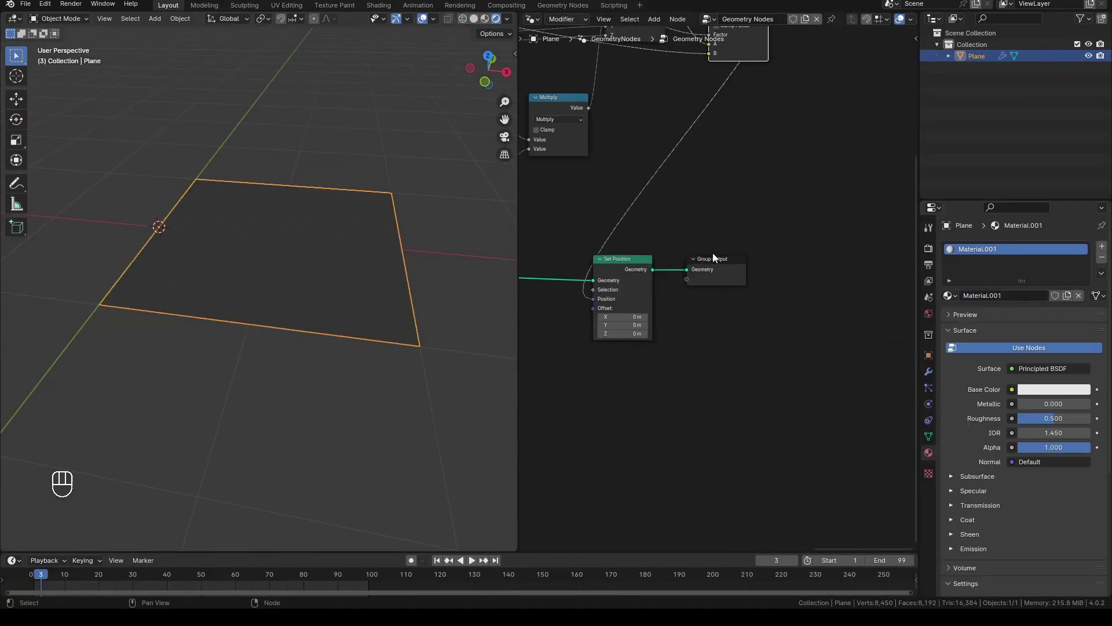
key(g)
key(shift+a)
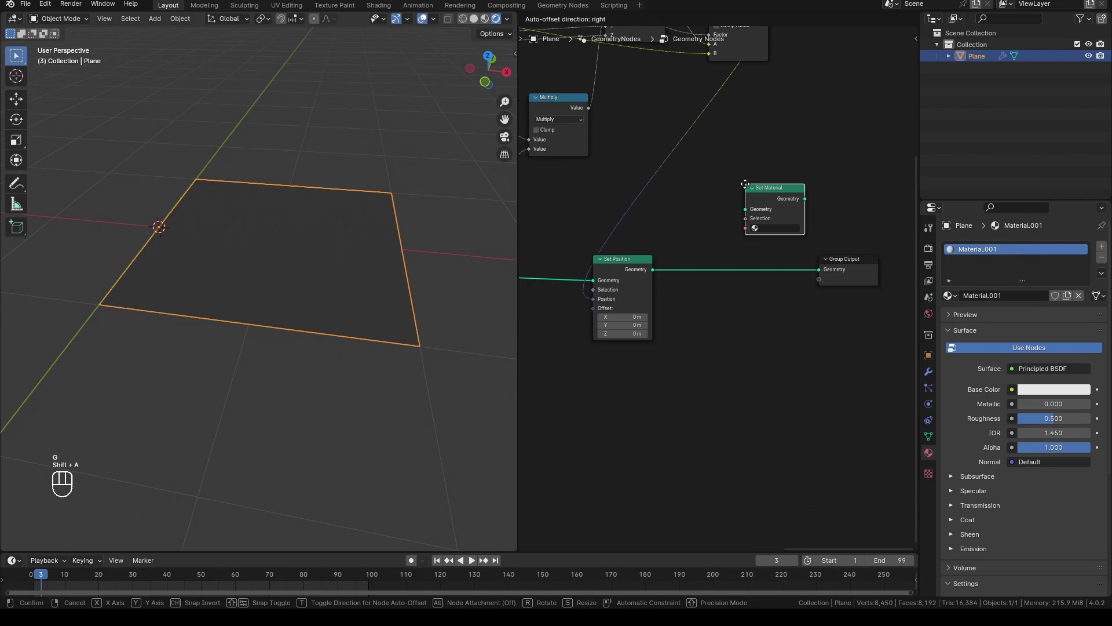
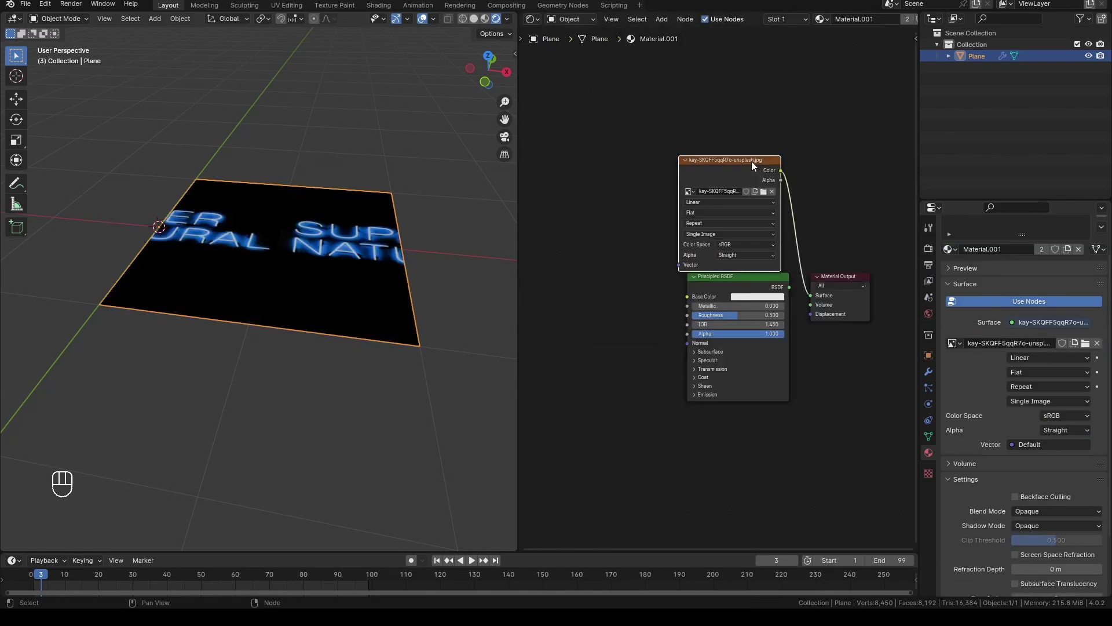
key(g)
drag(353, 272, 357, 323)
key(shift+space)
middle_click(357, 322)
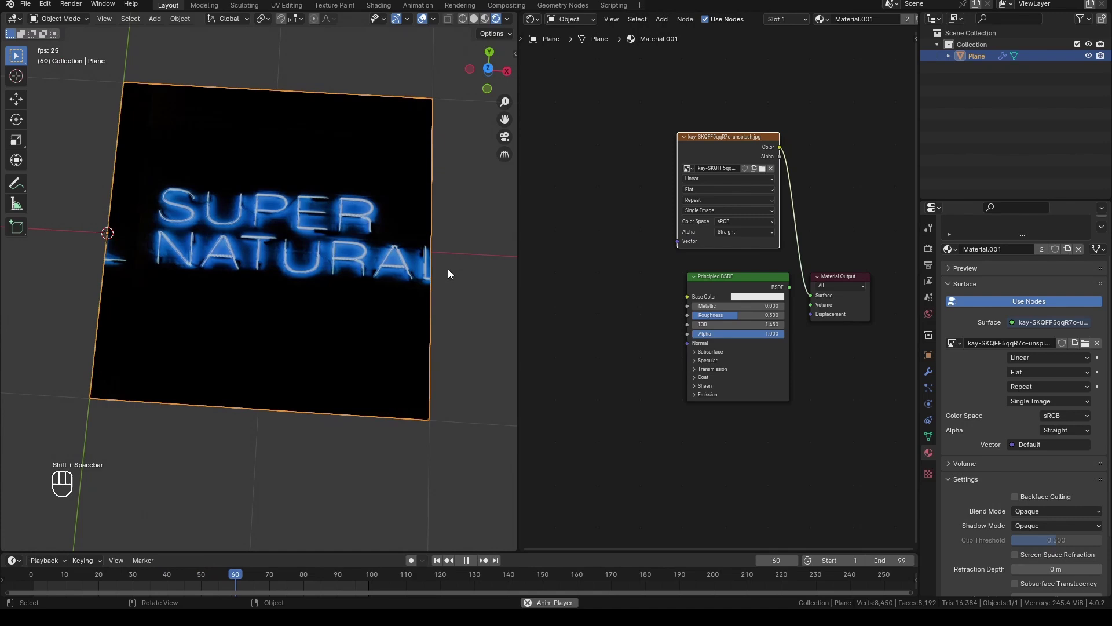
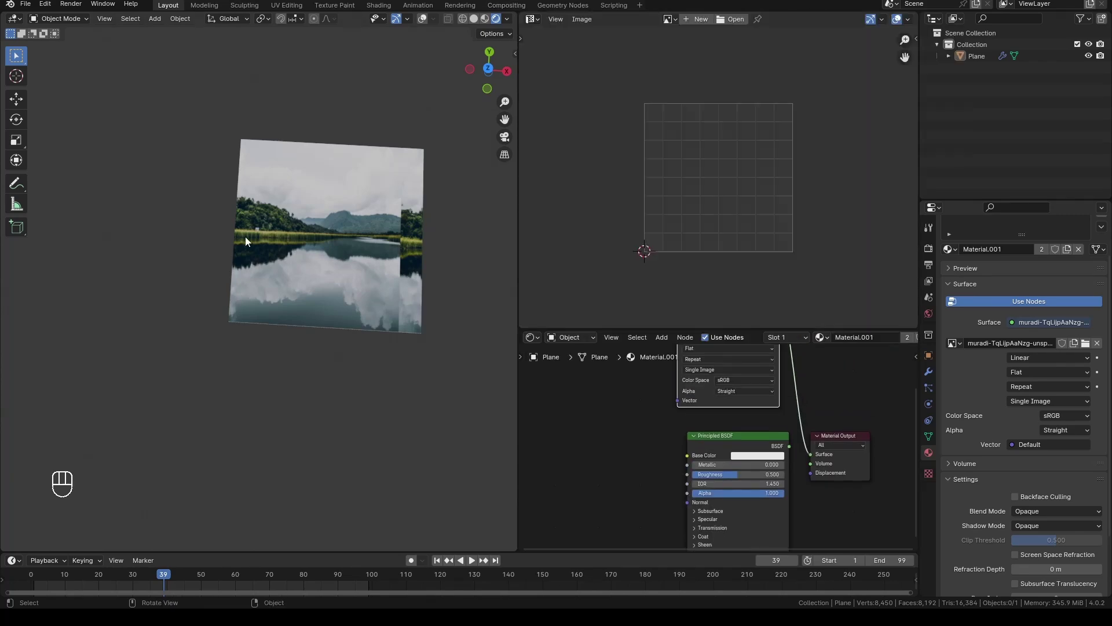
Select all the plane's geometry in Edit Mode, rescale its UV layout and stretch the plane along X
key(Tab)
key(a)
key(a)
key(s)
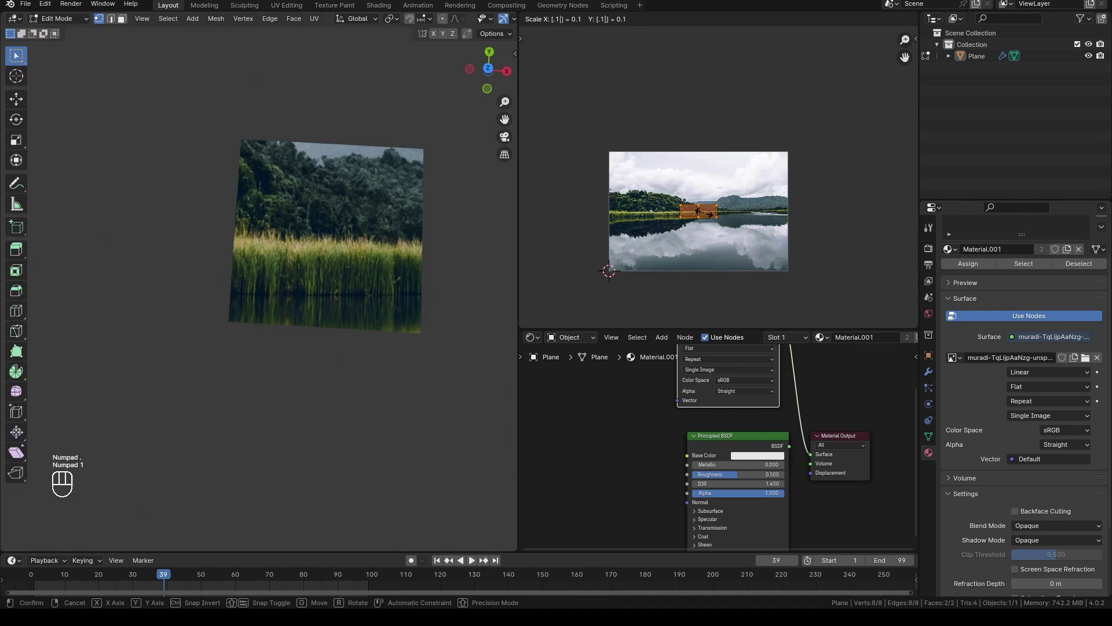
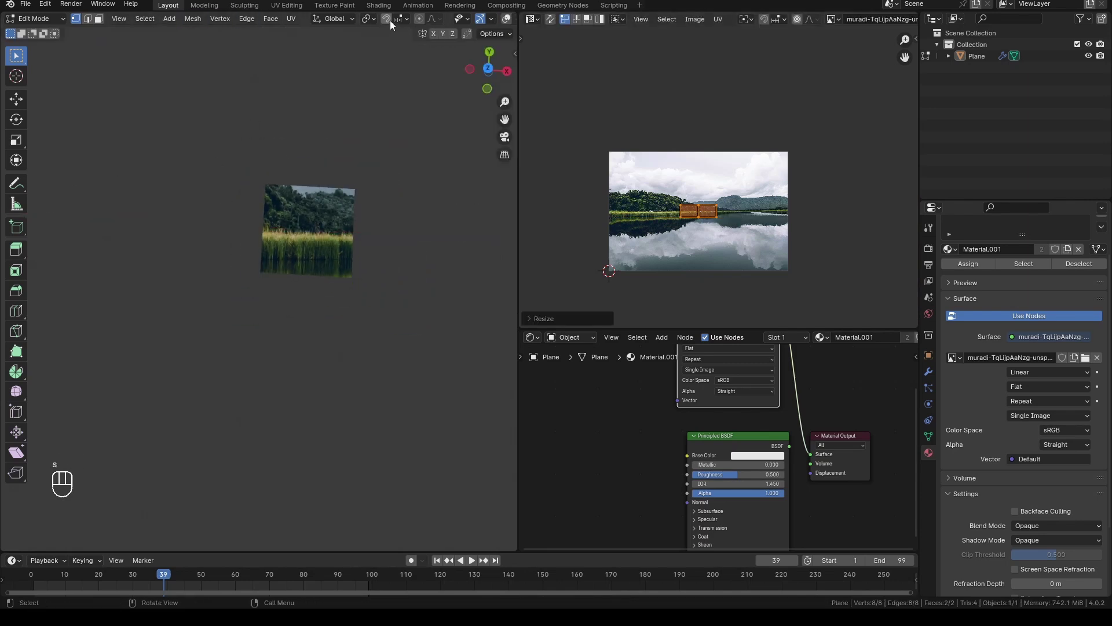
click(437, 24)
key(s)
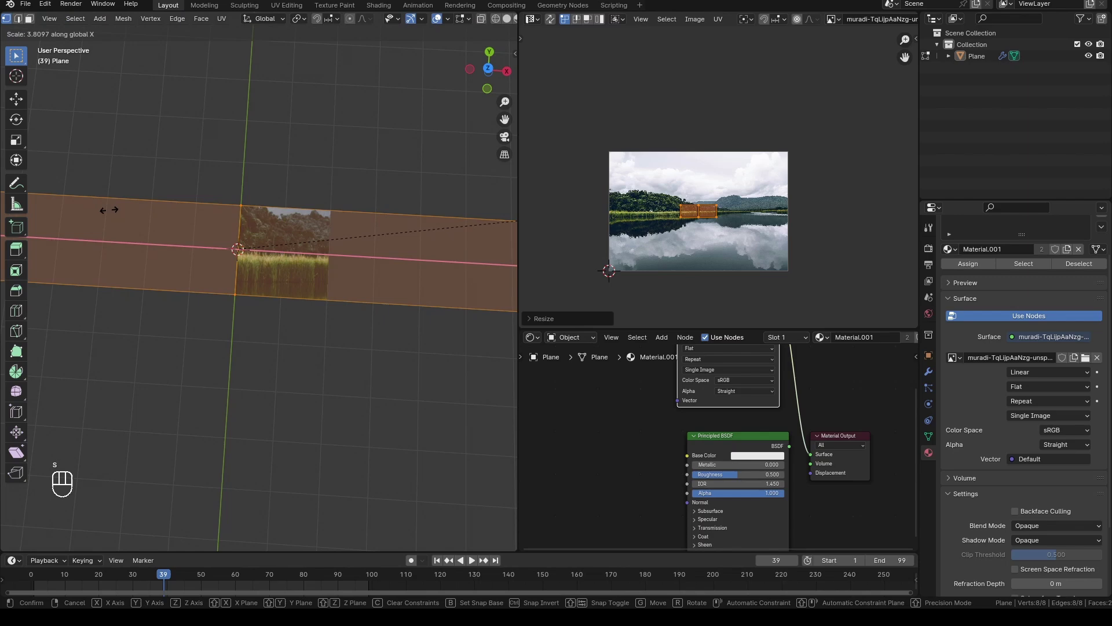